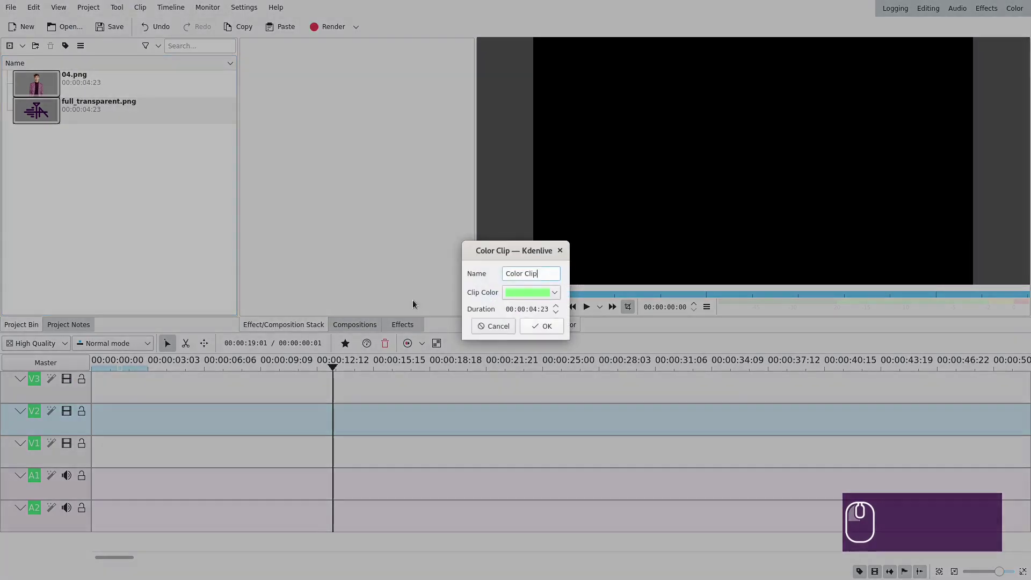
Create the light green colour clip and place it at the start of track V1.
click(555, 329)
click(47, 113)
drag(42, 112, 92, 445)
drag(92, 400, 79, 449)
scroll(up, 3)
scroll(down, 3)
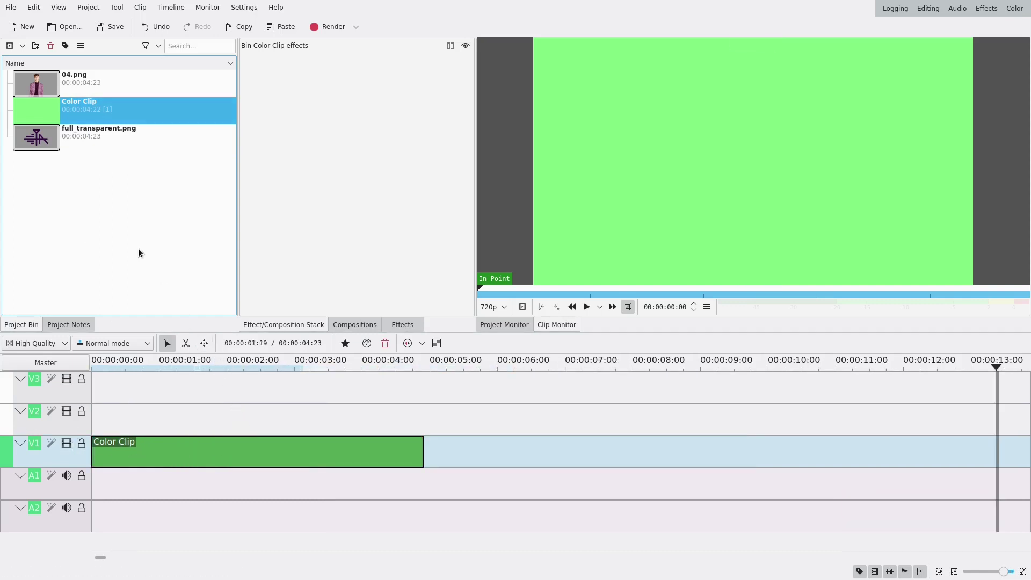
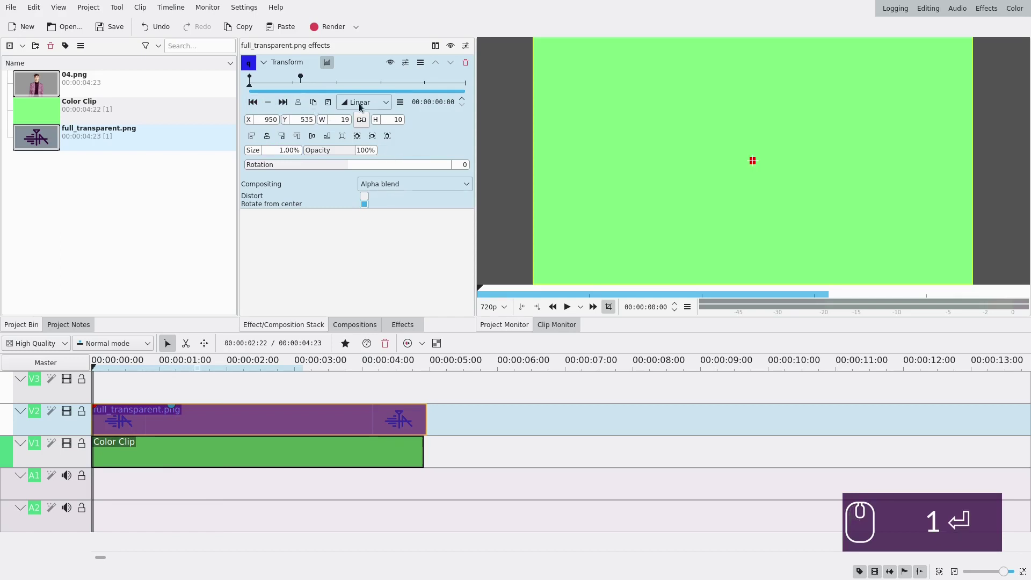
Make the logo's 1% to 50% size animation use Smooth keyframe interpolation.
click(362, 107)
click(361, 147)
drag(303, 77, 287, 153)
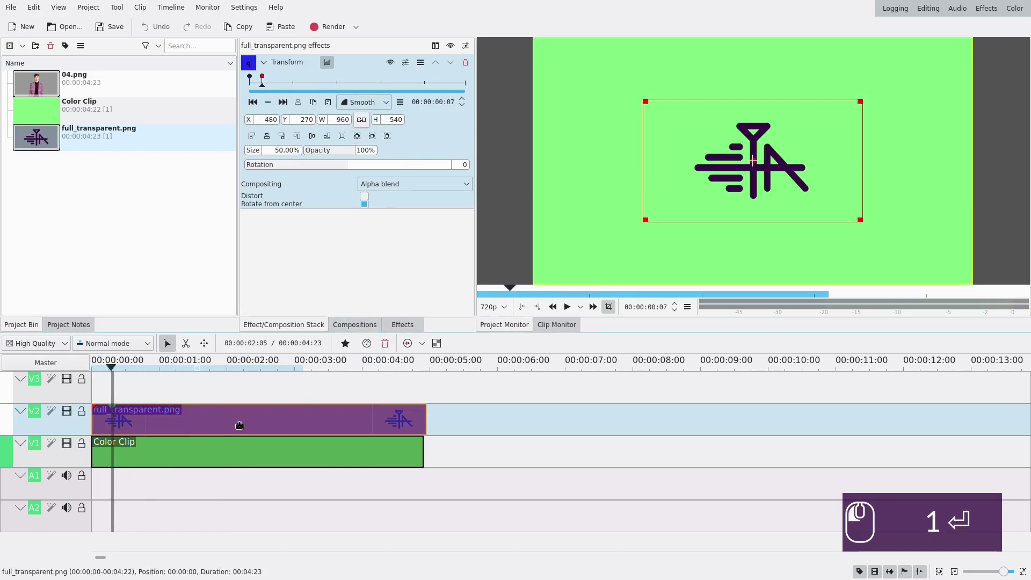
Copy the animated logo clip and paste a duplicate onto track V3.
click(240, 424)
key(ctrl+c)
key(ctrl+v)
click(272, 393)
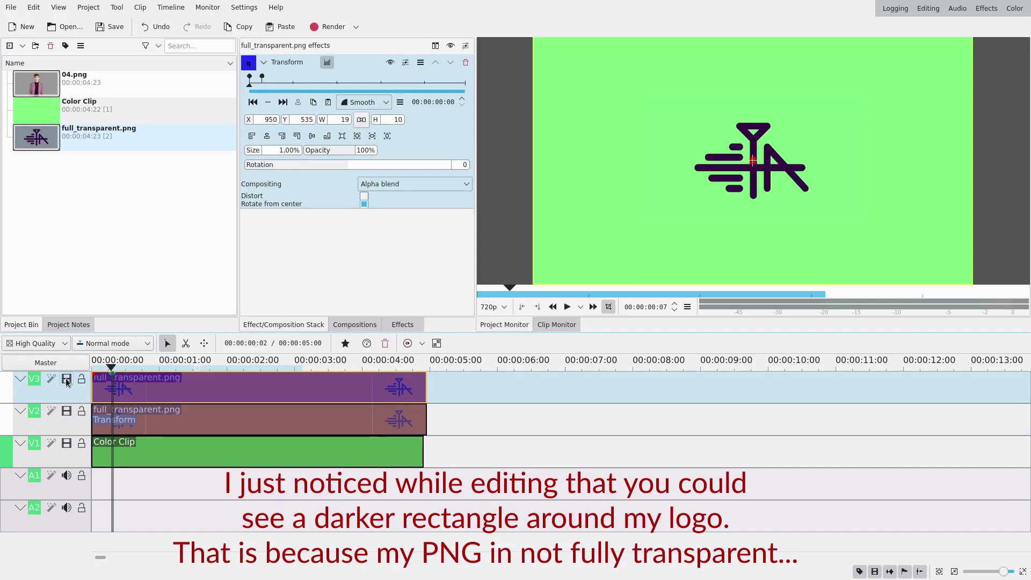
Hide track V3 and add the Brightness effect to the lower logo copy.
click(68, 383)
click(413, 327)
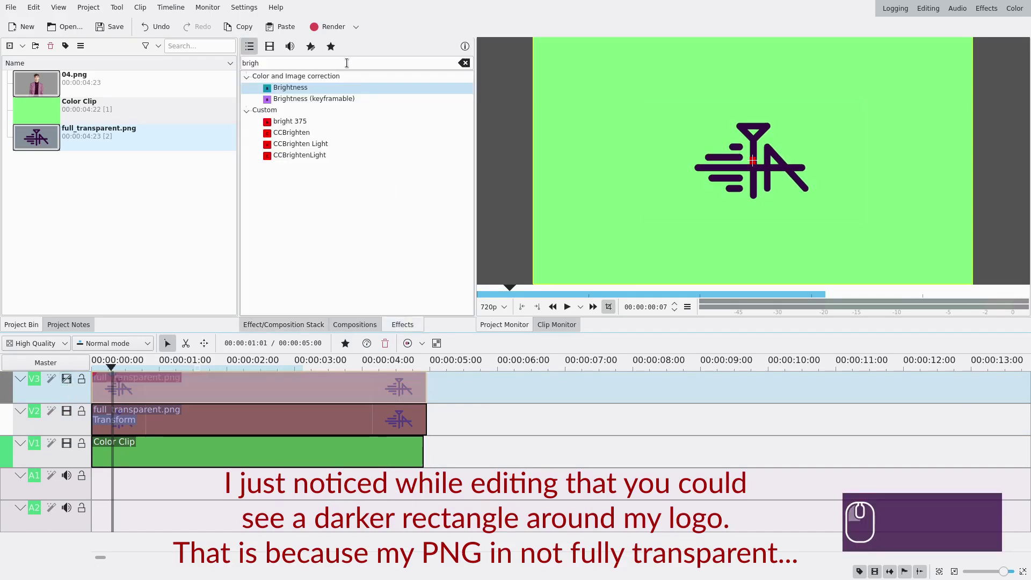
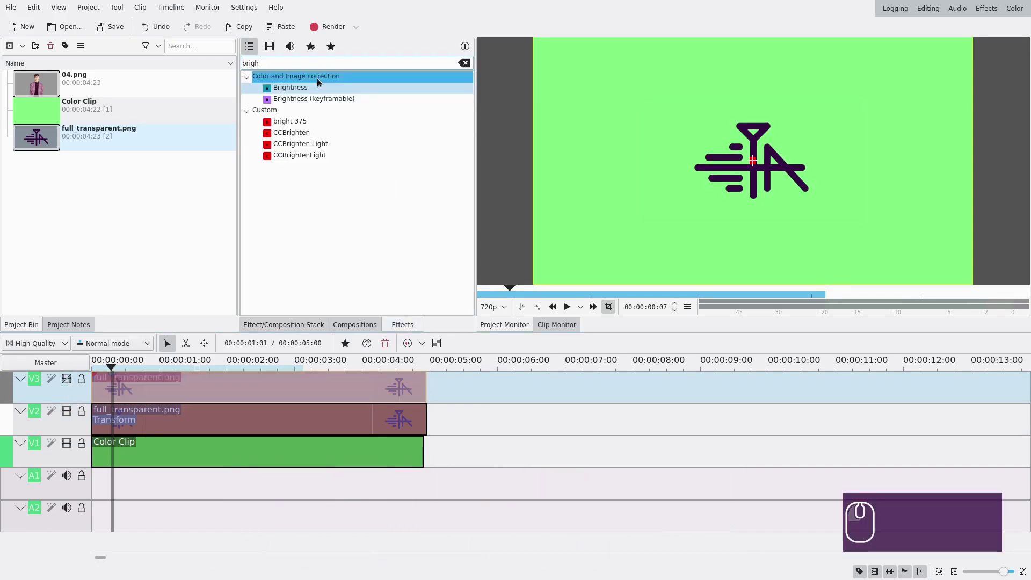
click(304, 91)
click(288, 428)
click(311, 88)
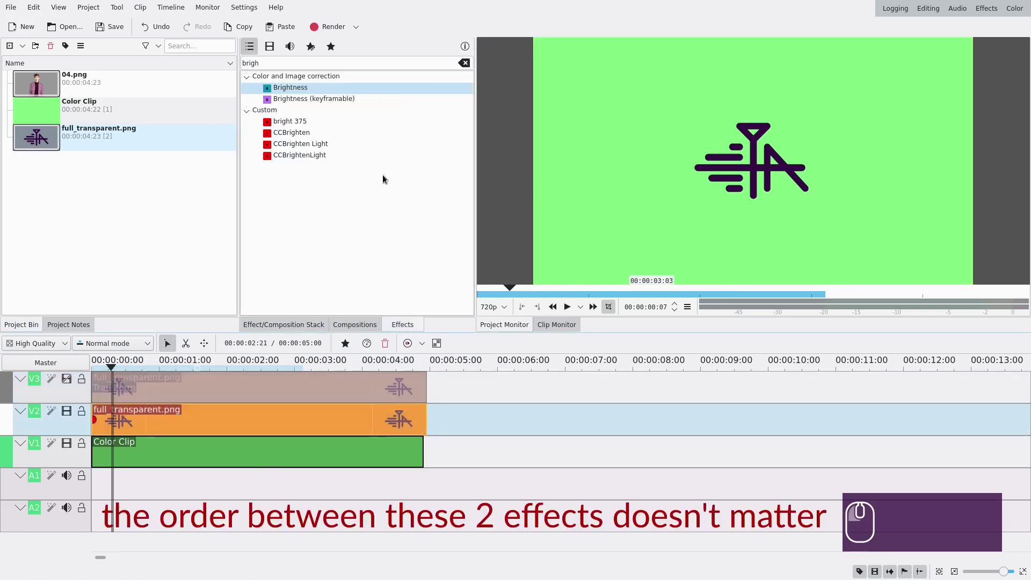
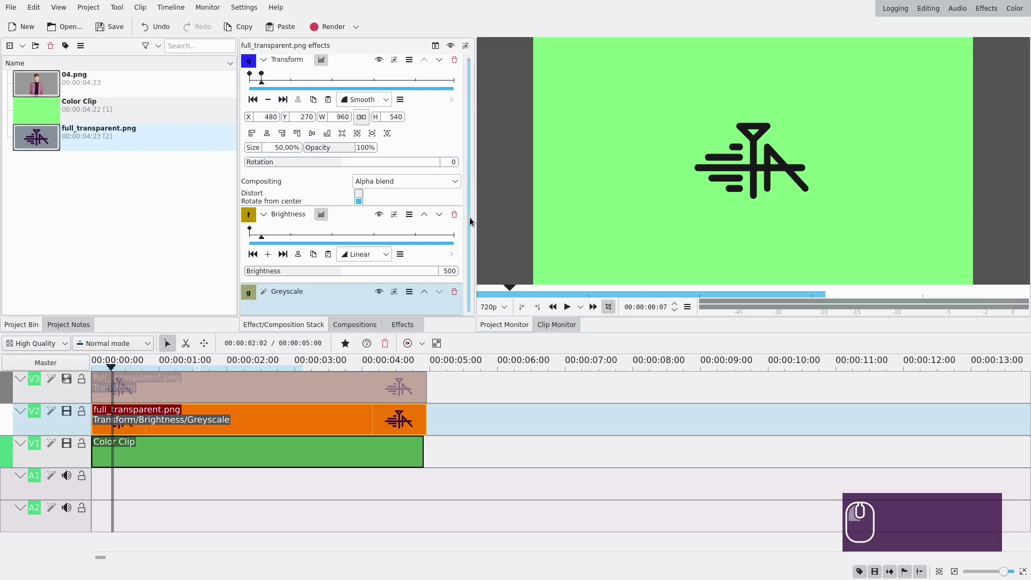
Lower the copy's Brightness to 352 and add Greyscale so the logo turns black.
drag(327, 269, 315, 274)
click(267, 214)
click(395, 328)
Apply Box Blur from the Effects search to the lower logo copy.
click(339, 68)
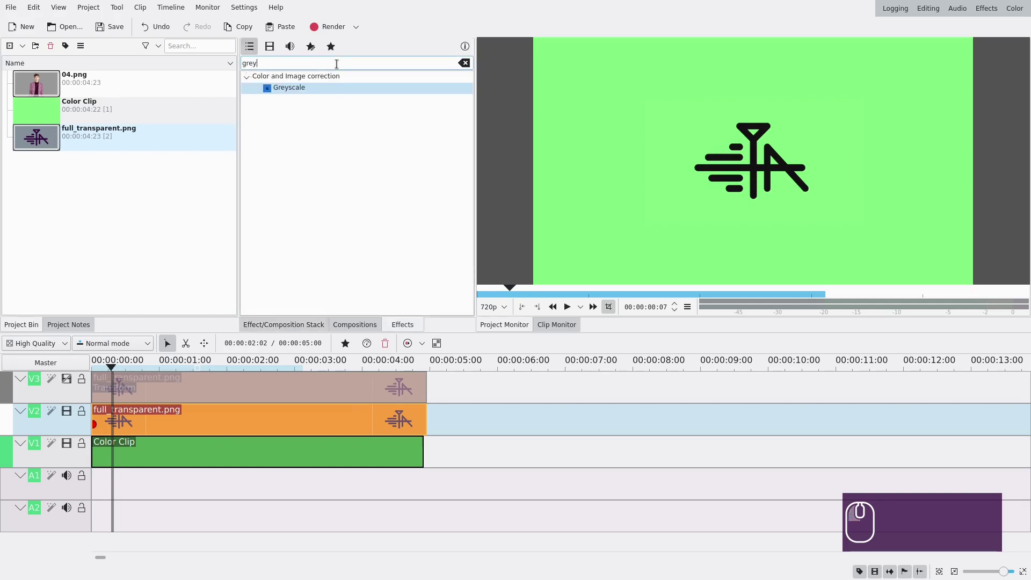
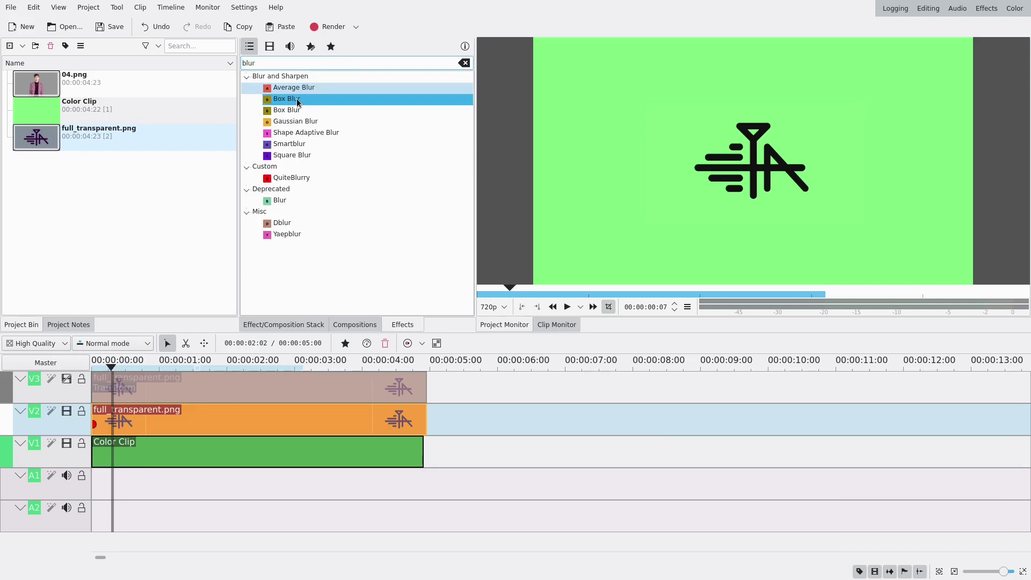
drag(300, 104, 244, 425)
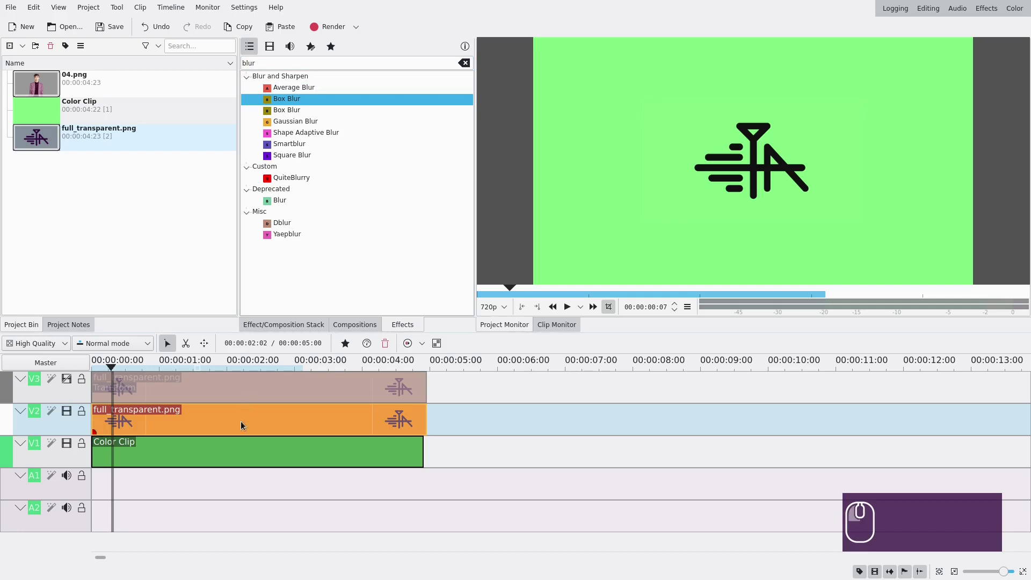
click(252, 425)
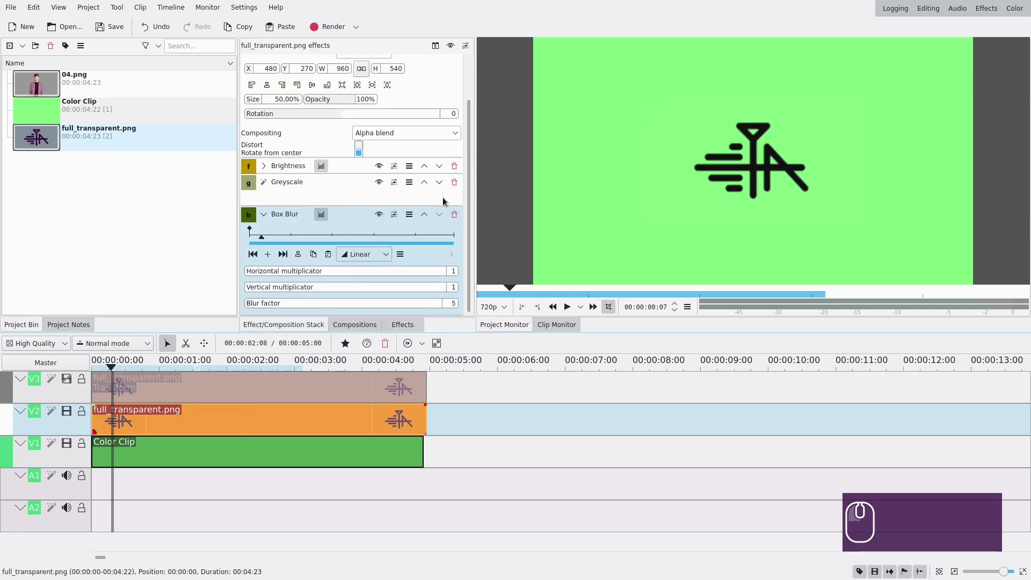
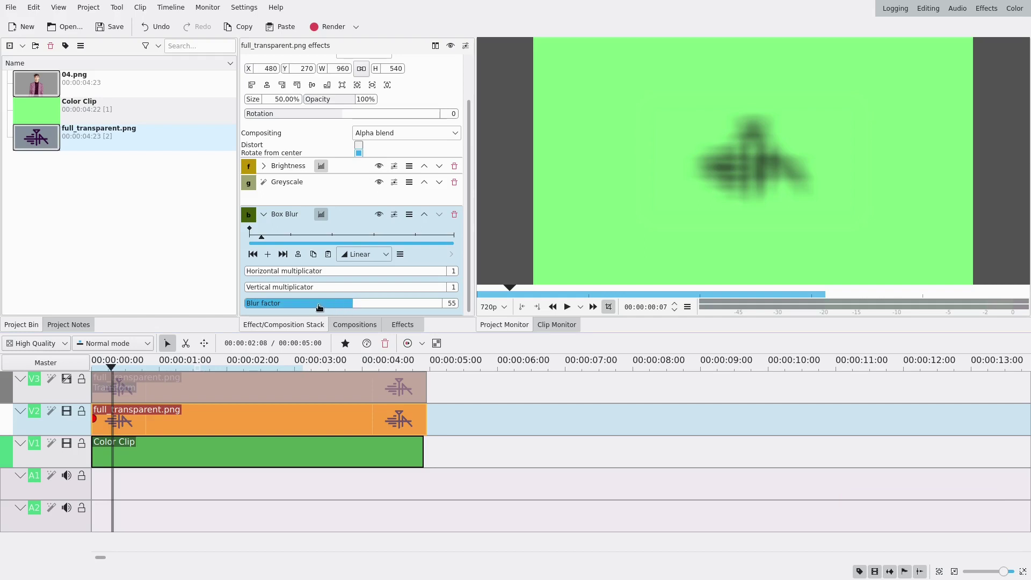
Set the Box Blur factor to 12 to soften the black logo.
double_click(266, 303)
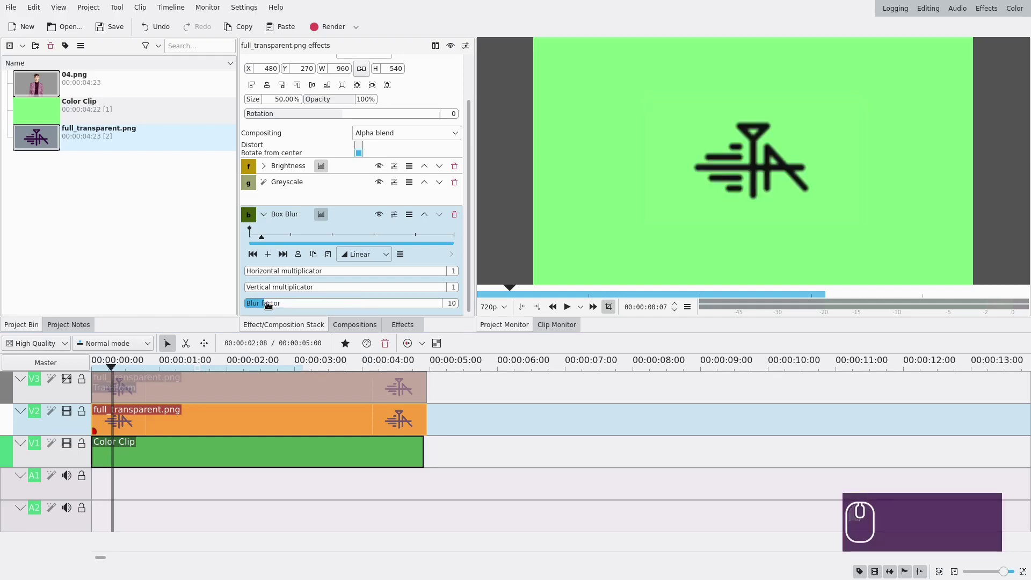
click(271, 308)
click(270, 303)
drag(270, 303, 279, 308)
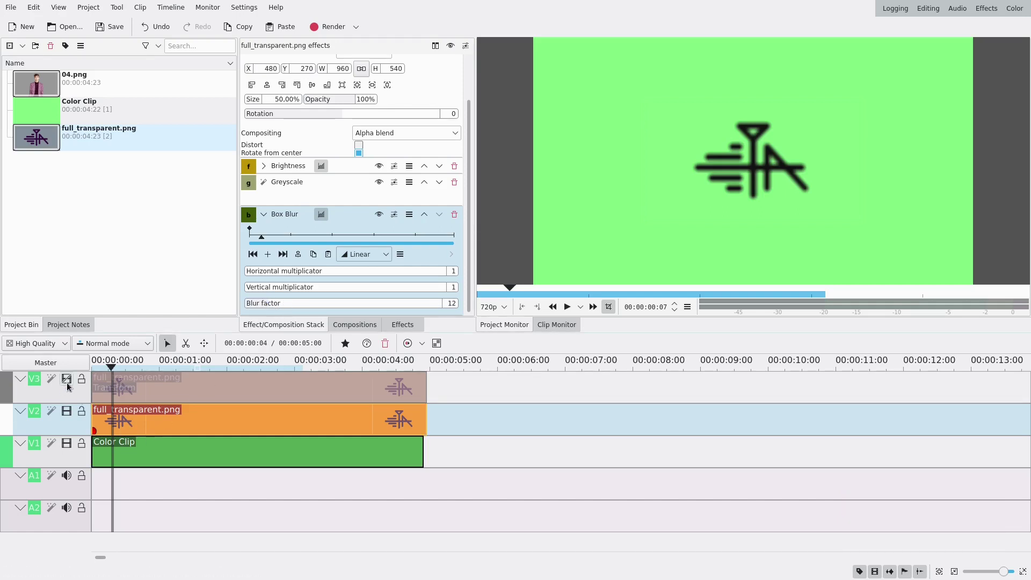
Unhide V3, toggle the shadow track's visibility to compare, and select the shadow clip.
click(71, 383)
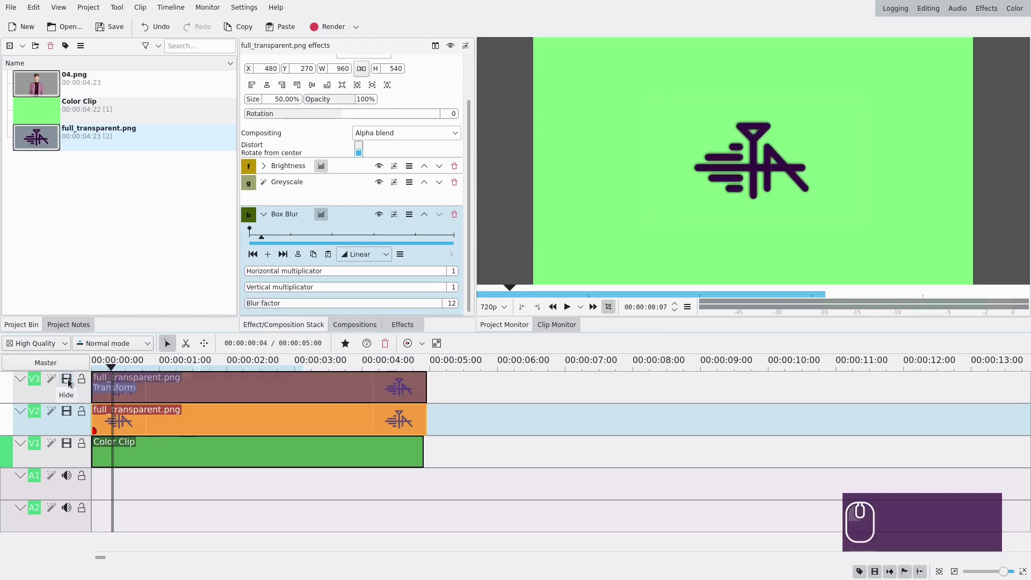
click(70, 416)
click(70, 416)
click(70, 416)
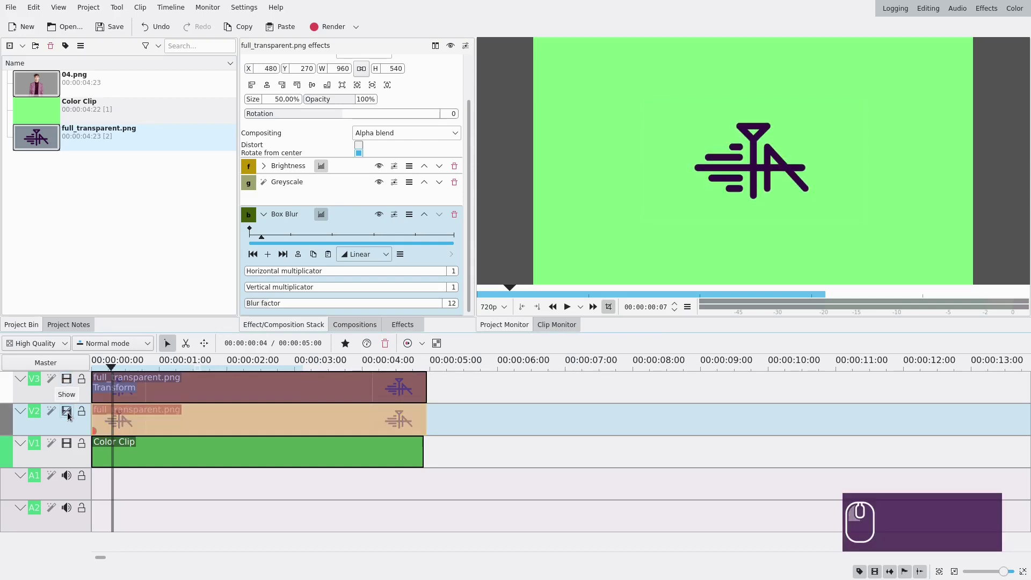
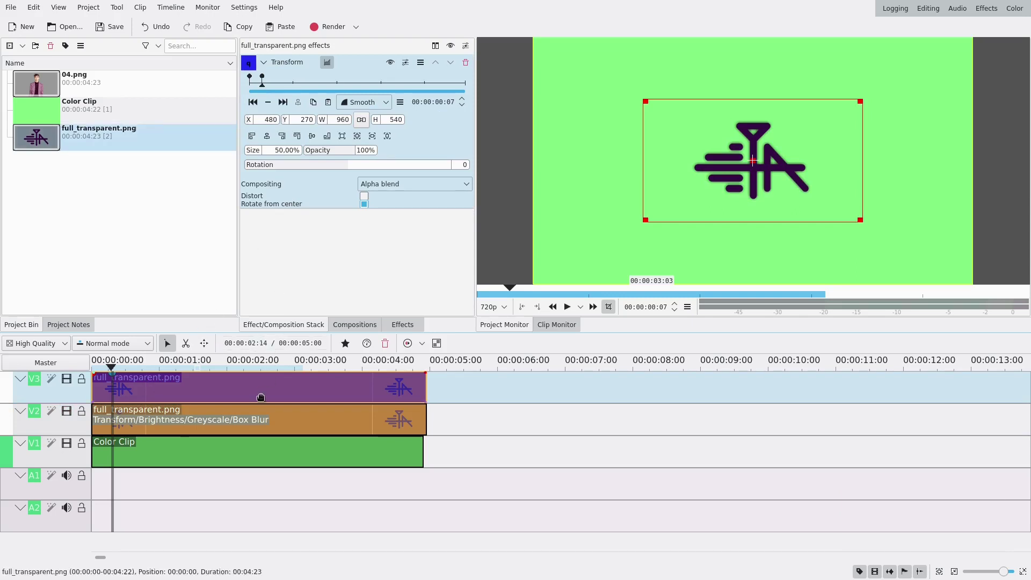
click(219, 416)
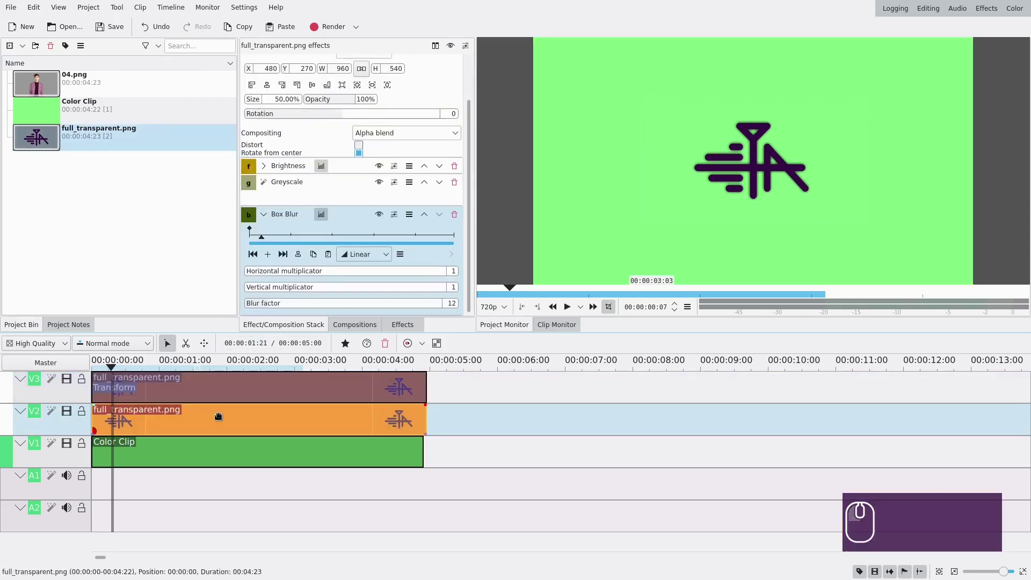
Keyframe the shadow's Transform X from 468 to 491 and play back the result.
click(267, 216)
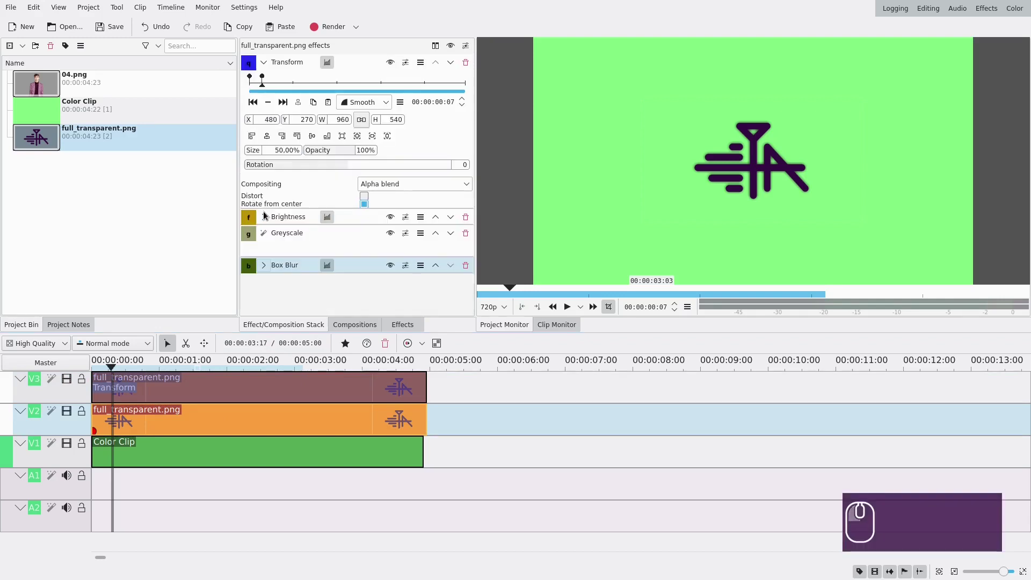
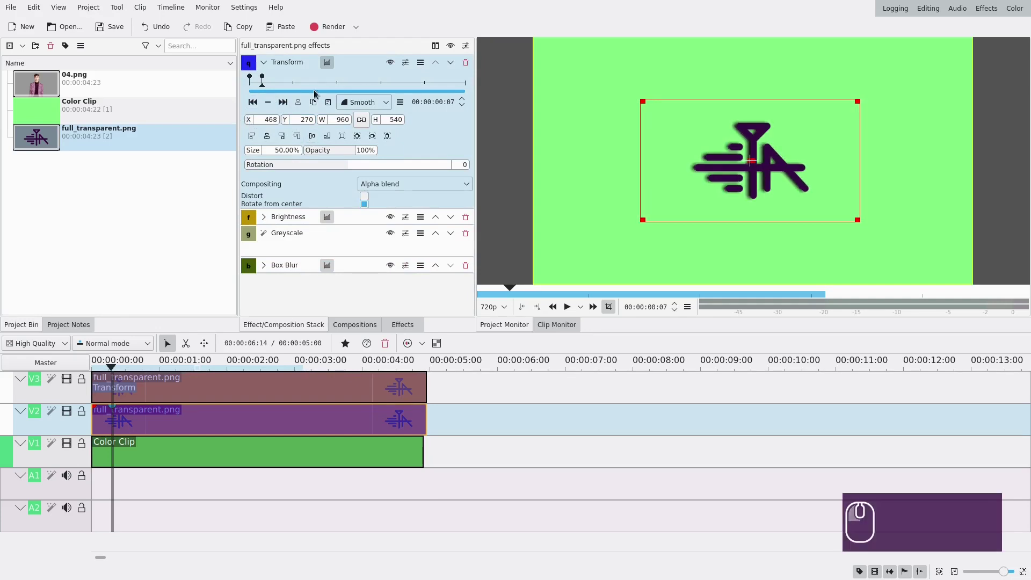
click(314, 87)
click(269, 103)
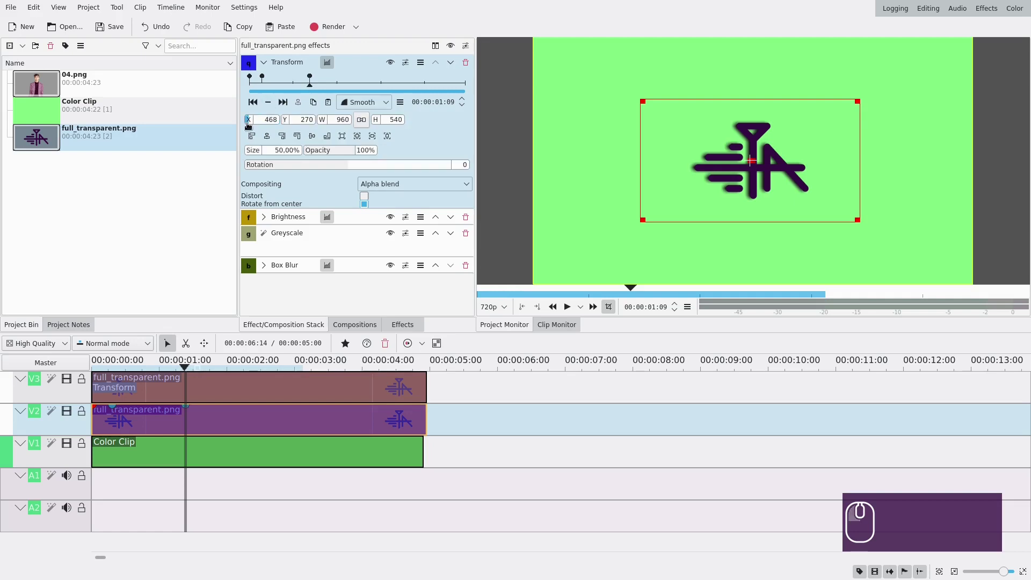
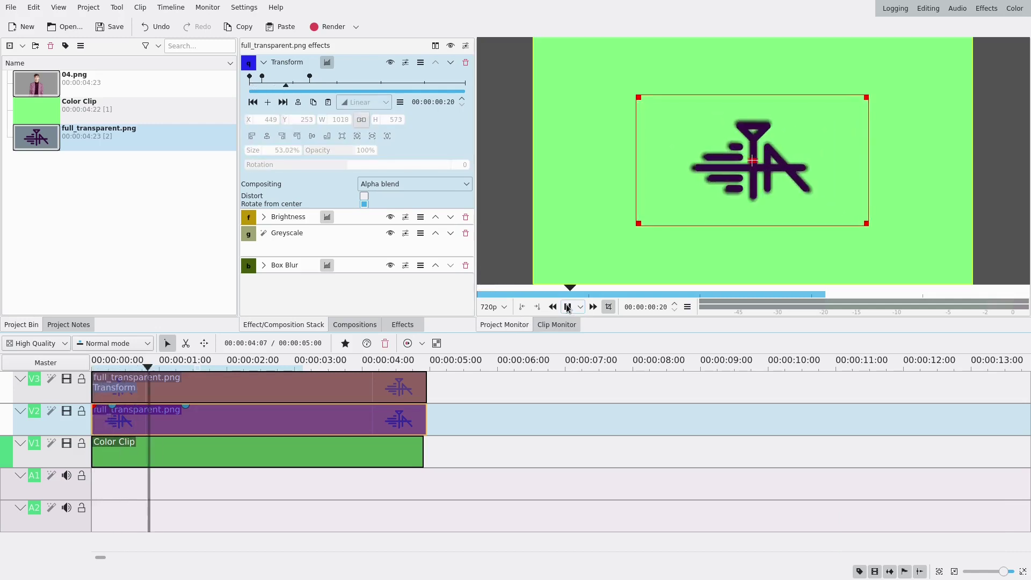
click(573, 310)
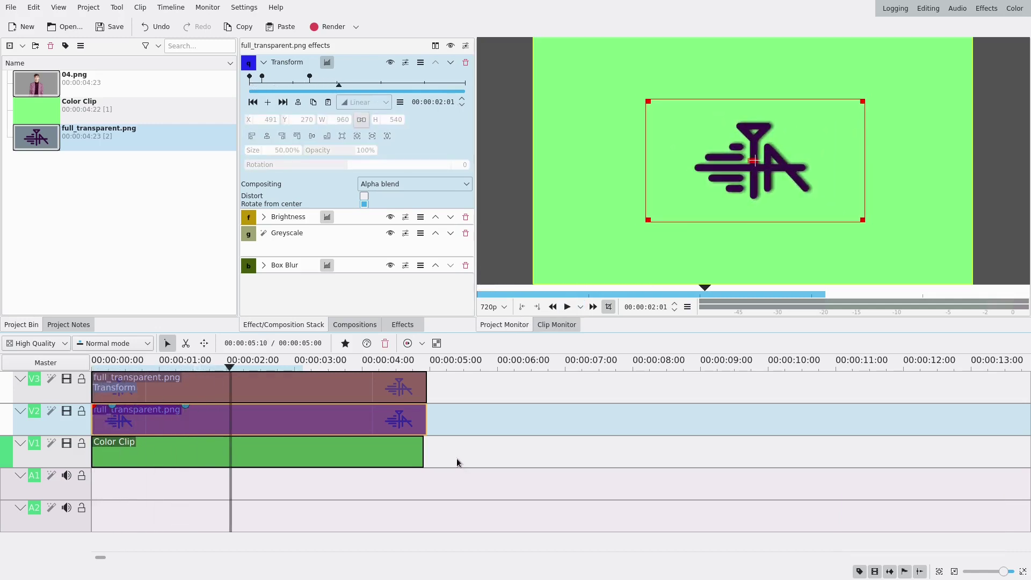
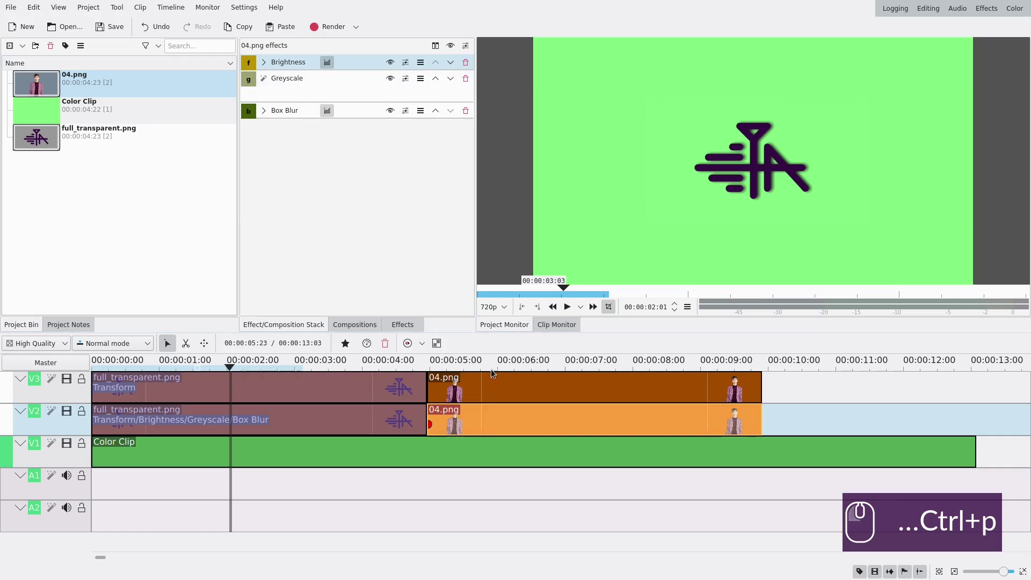
Place the person image with pasted shadow effects on V2, extend the background, and hide V2.
click(486, 368)
click(490, 370)
click(740, 228)
drag(129, 425, 85, 420)
click(72, 414)
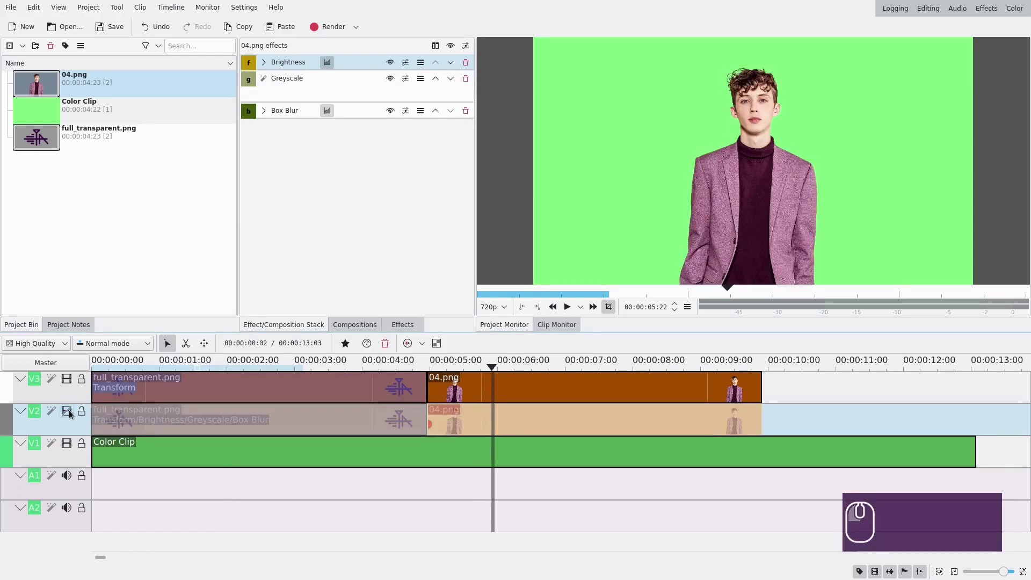
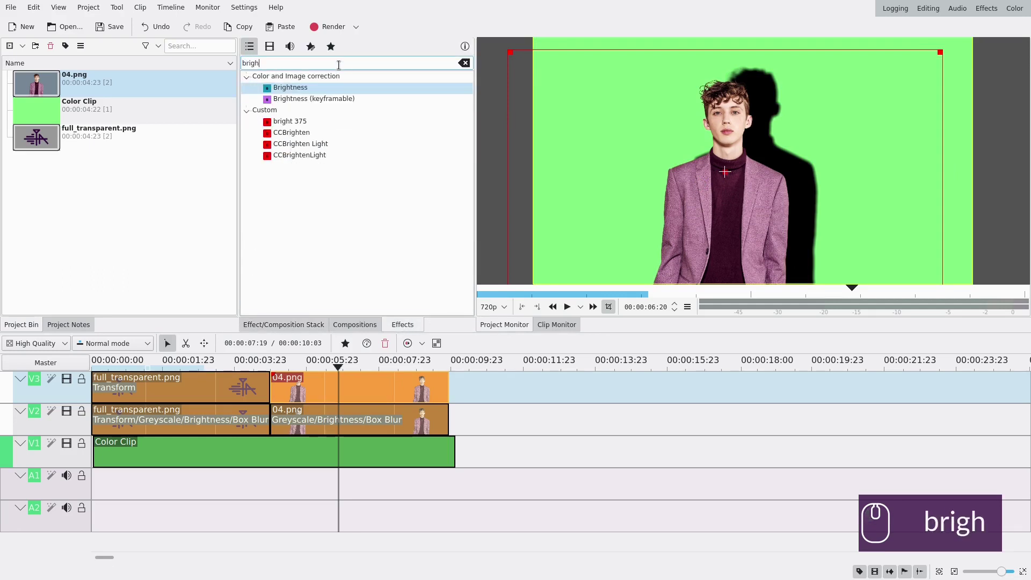
Add a second Brightness below Box Blur on the person's shadow copy, raised to 696.
drag(296, 93, 307, 244)
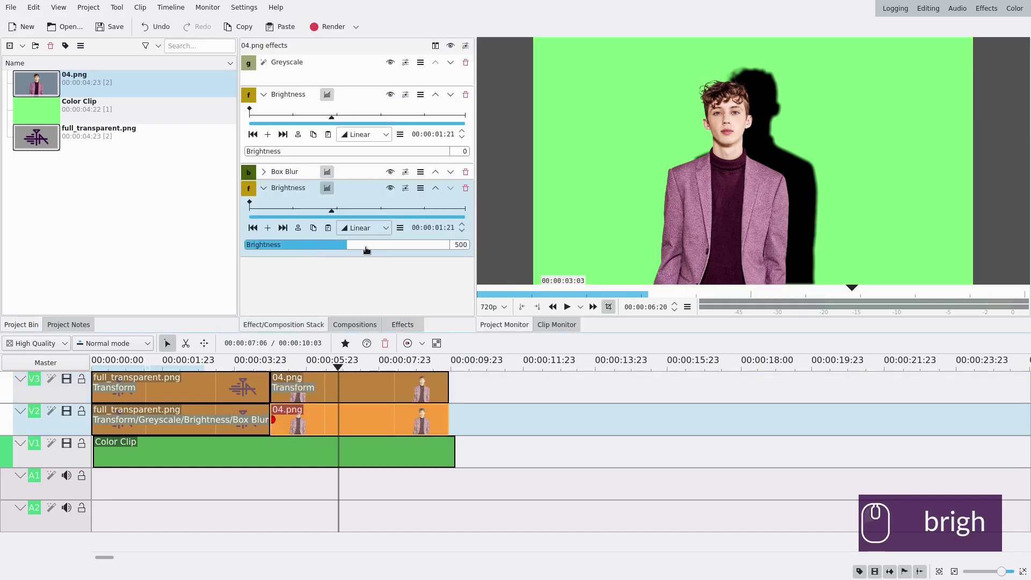